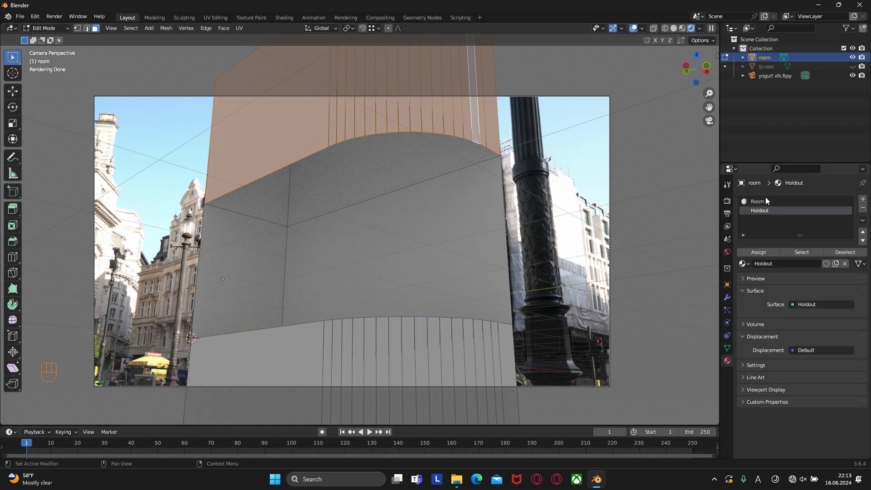
# Review the finished street and yogurt scenes before closing Blender.
pyautogui.click(762, 253)
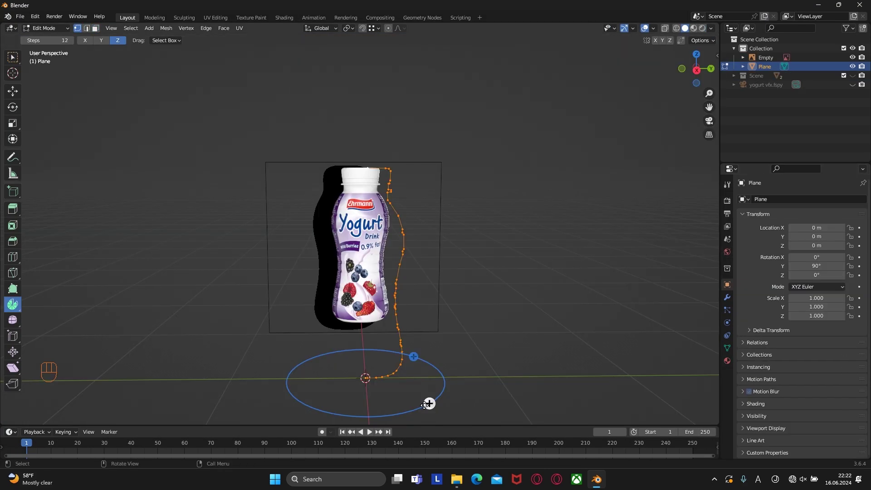
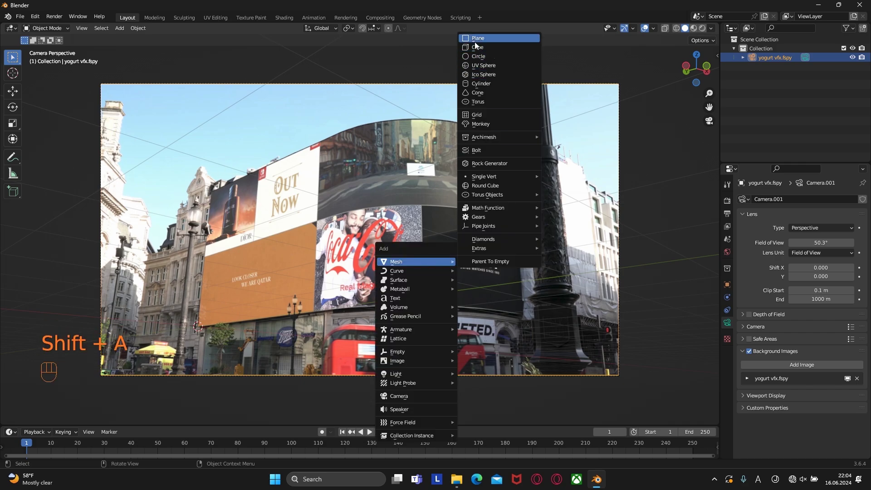
# Rotate the new plane upright and slide it over the orange billboard wall.
pyautogui.press('r')
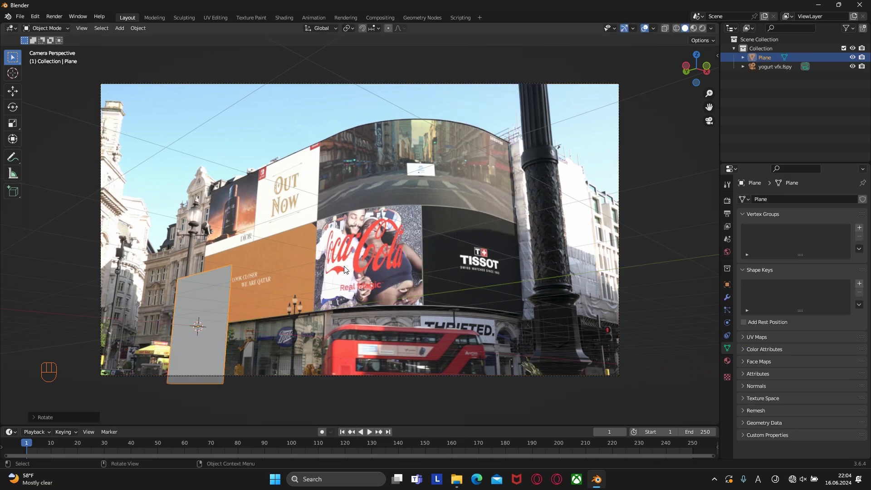
pyautogui.press('g')
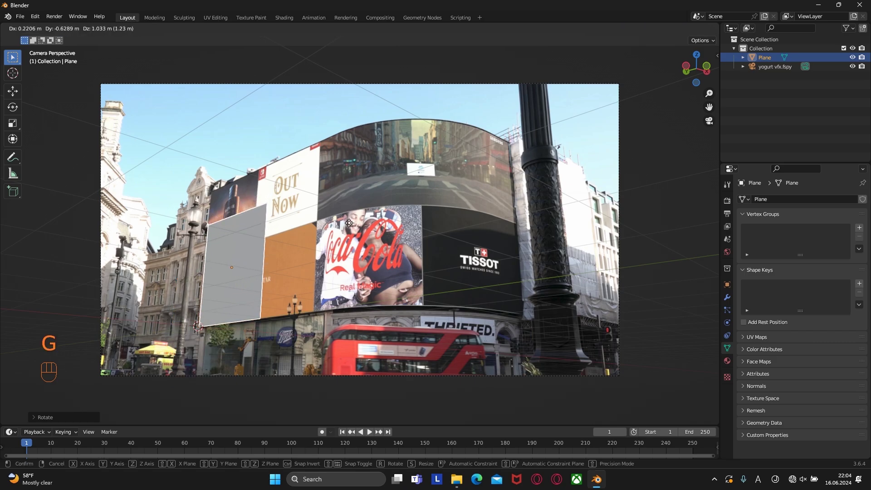
pyautogui.moveTo(310, 268); pyautogui.dragTo(292, 272)
pyautogui.moveTo(291, 272); pyautogui.dragTo(359, 234)
pyautogui.moveTo(359, 233); pyautogui.dragTo(533, 149)
pyautogui.moveTo(271, 313); pyautogui.dragTo(449, 238)
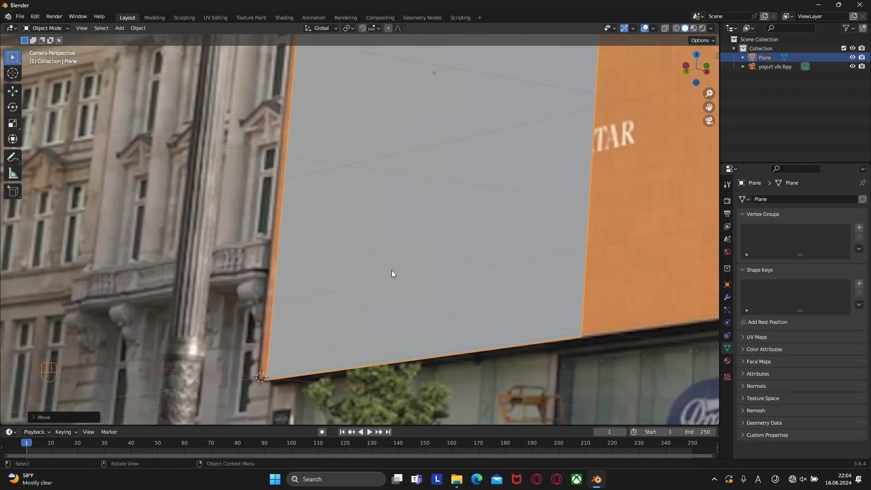
pyautogui.moveTo(391, 275); pyautogui.dragTo(423, 255)
# Raise the plane vertically along Z up the billboard wall.
pyautogui.press('g')
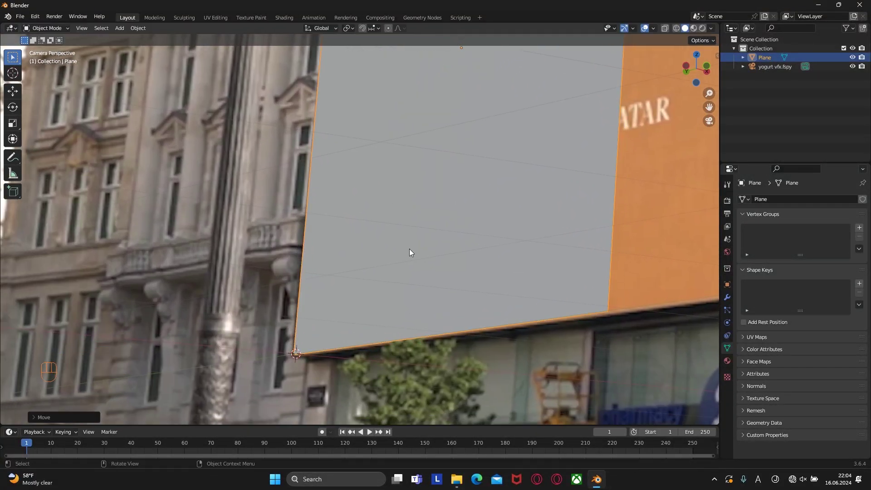
pyautogui.press('g')
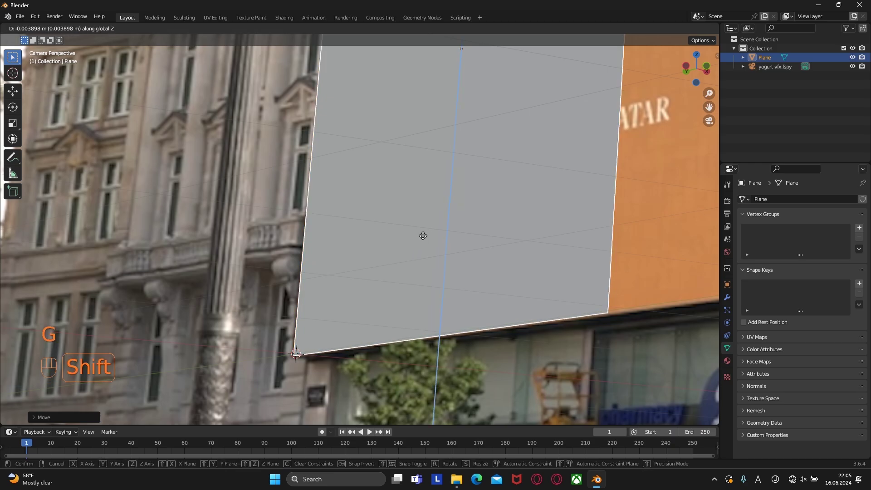
pyautogui.moveTo(426, 243); pyautogui.dragTo(425, 287)
# Finish raising the plane, then enter Edit Mode and select its edge.
pyautogui.moveTo(426, 287); pyautogui.dragTo(429, 338)
pyautogui.moveTo(426, 330); pyautogui.dragTo(411, 275)
pyautogui.moveTo(409, 232); pyautogui.dragTo(411, 345)
pyautogui.press('Tab')
pyautogui.press('2')
pyautogui.click(416, 148)
# Stretch the plane's edges along Z and Y so it covers the whole left billboard facade.
pyautogui.press('g')
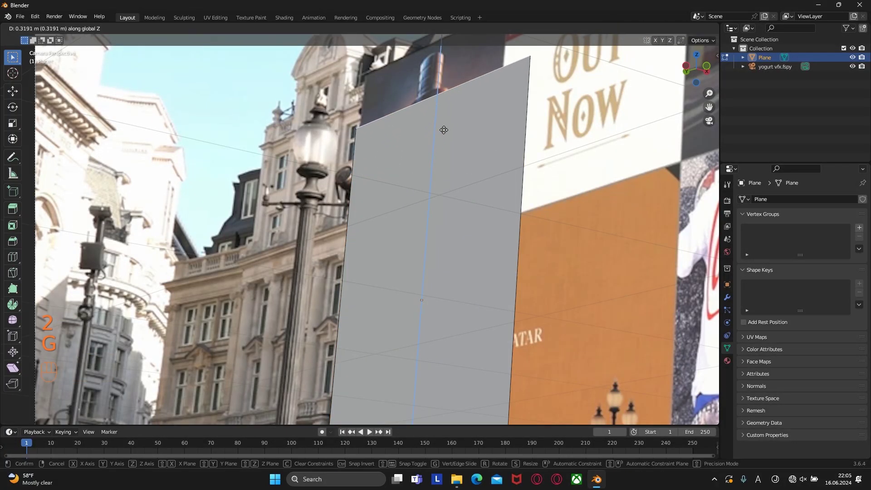
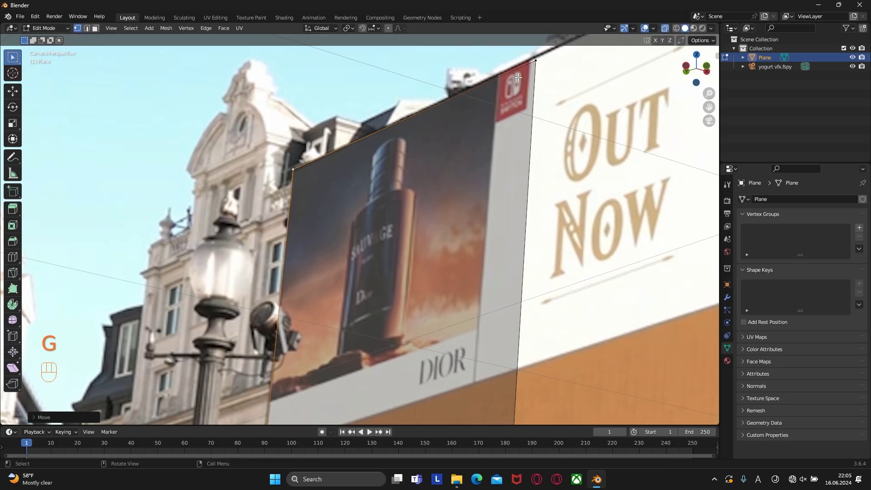
pyautogui.press('g')
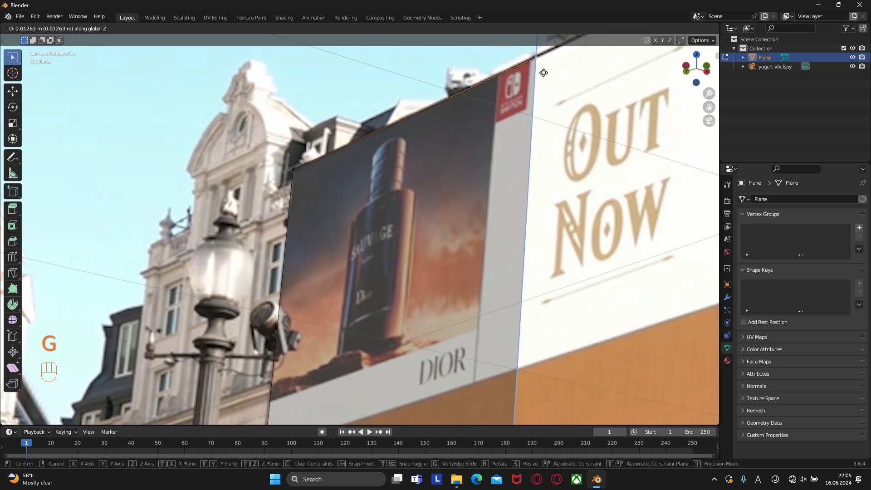
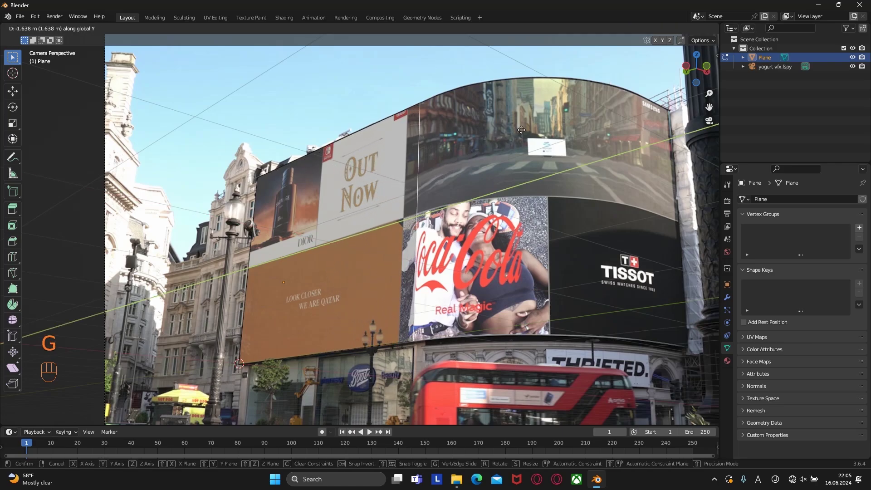
pyautogui.click(671, 30)
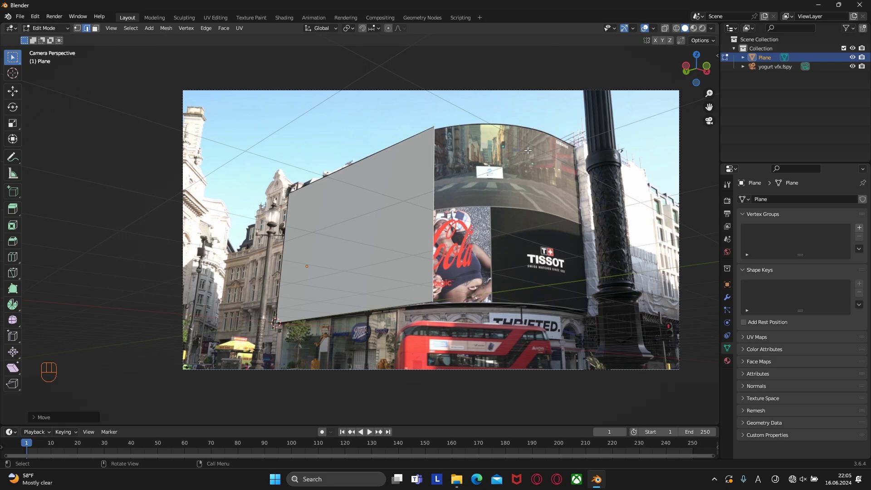
# Move the wall's right edge to the corner and extrude a second section back along the depth axis.
pyautogui.press('g')
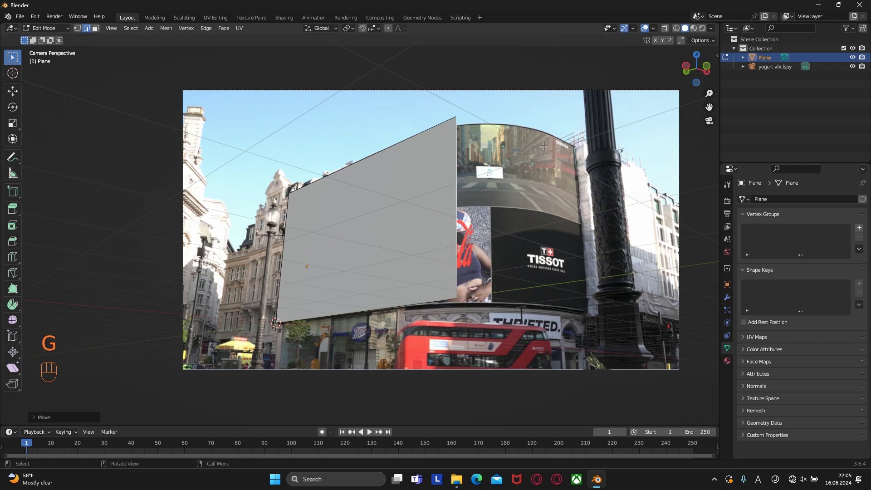
pyautogui.press('e')
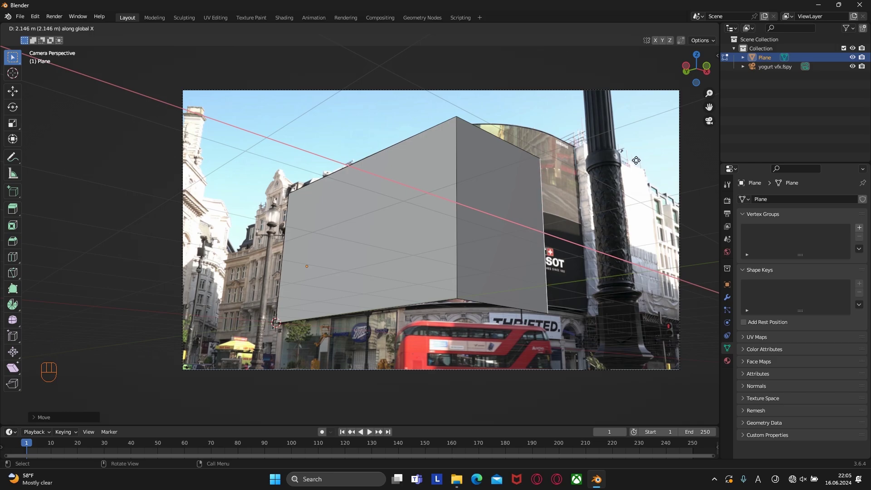
pyautogui.press('3')
pyautogui.press('g')
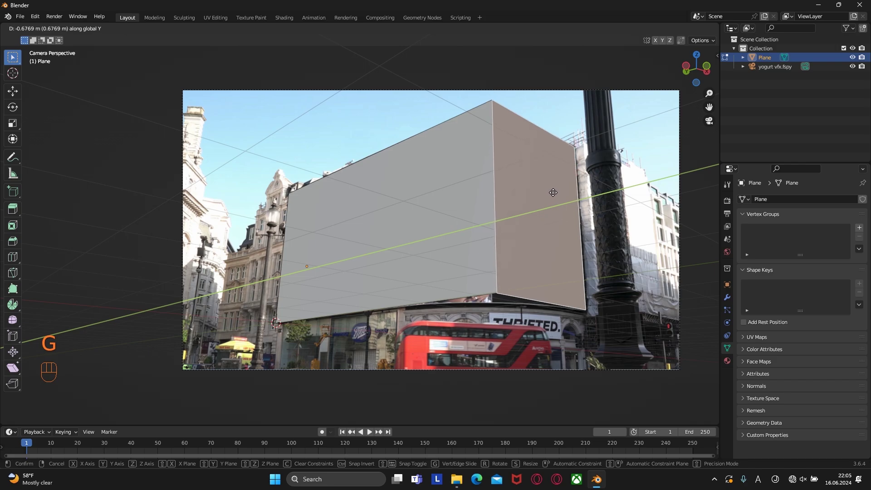
# Bevel the corner edge into a smooth multi-segment curve matching the curved screen, then leave Edit Mode.
pyautogui.press('2')
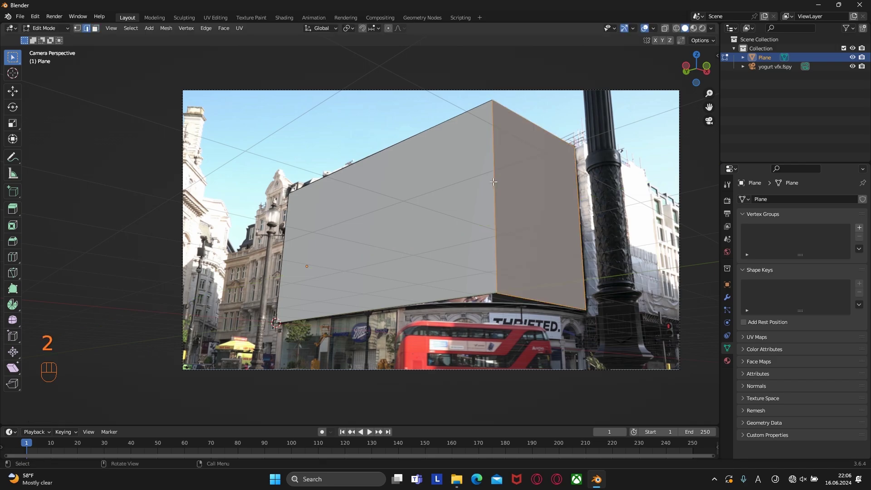
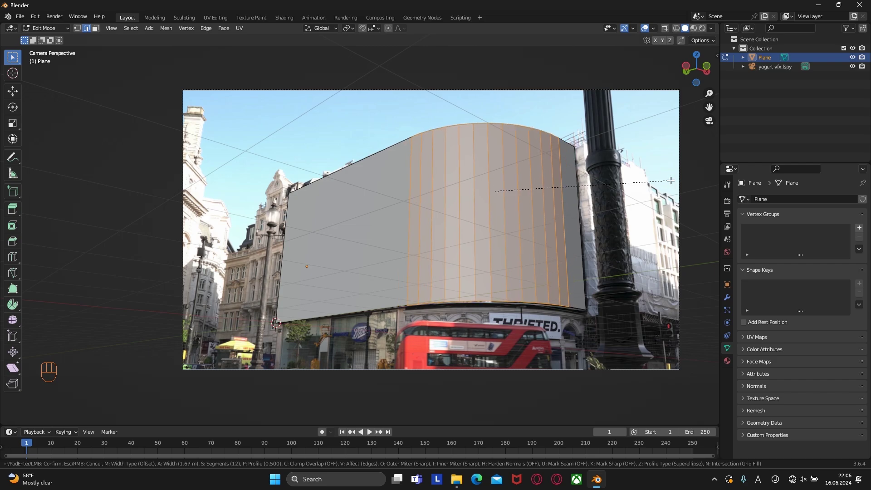
pyautogui.press('shift+Tab')
pyautogui.moveTo(473, 287); pyautogui.dragTo(510, 308)
pyautogui.moveTo(449, 257); pyautogui.dragTo(433, 257)
pyautogui.press('Tab')
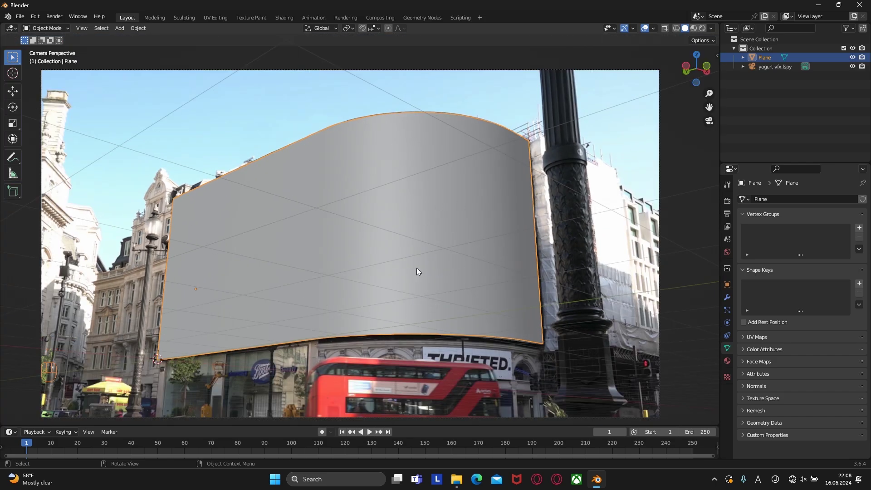
# Inspect the curved wall's shape from outside the camera view and return to it.
pyautogui.press('KP_0')
pyautogui.moveTo(430, 263); pyautogui.dragTo(478, 274)
pyautogui.moveTo(447, 283); pyautogui.dragTo(380, 281)
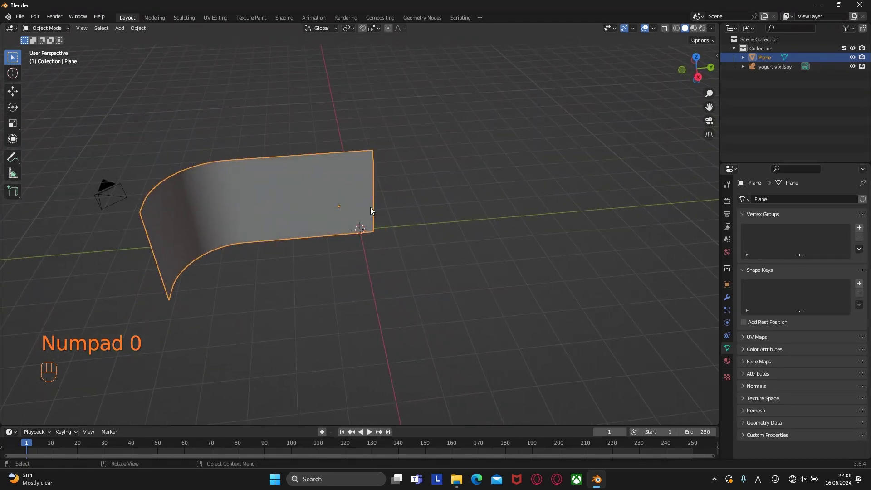
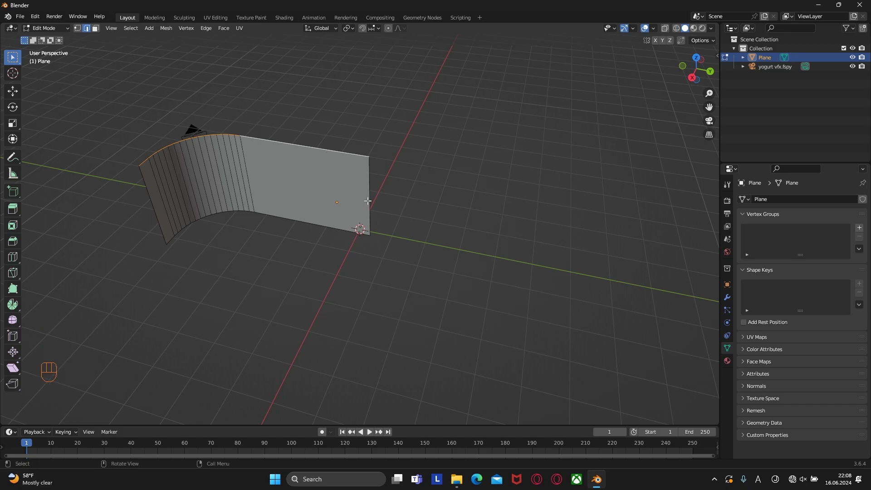
pyautogui.press('KP_0')
# Extrude the wall's top edge upward and bottom edge downward past the footage bounds.
pyautogui.press('e')
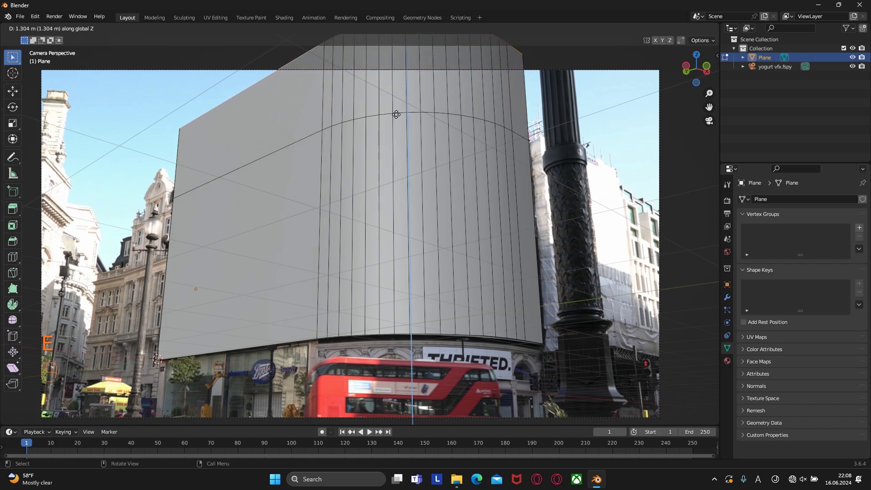
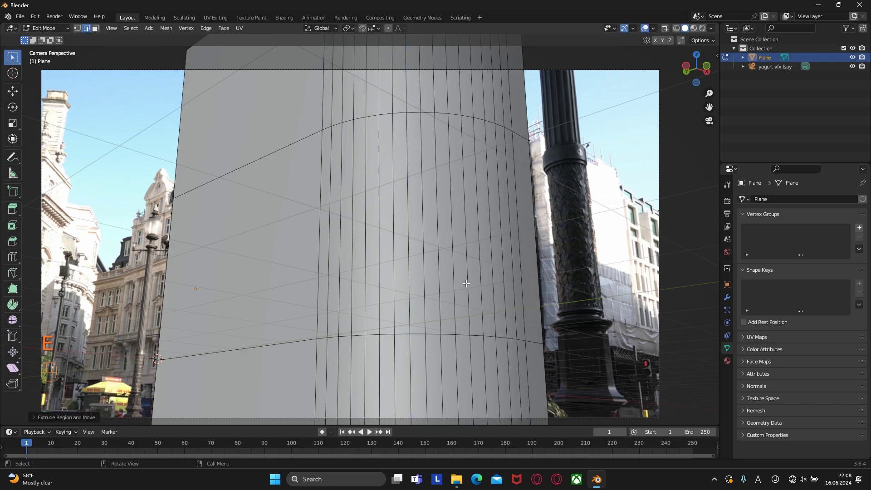
pyautogui.press('KP_0')
pyautogui.press('KP_0')
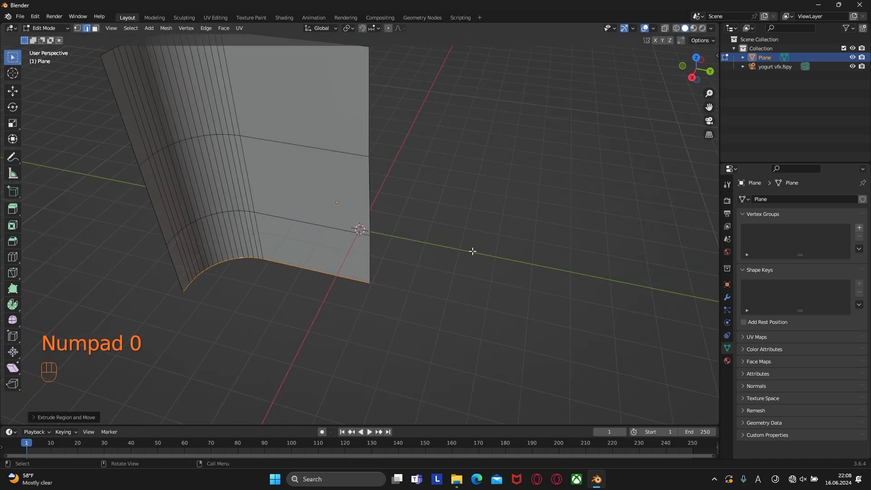
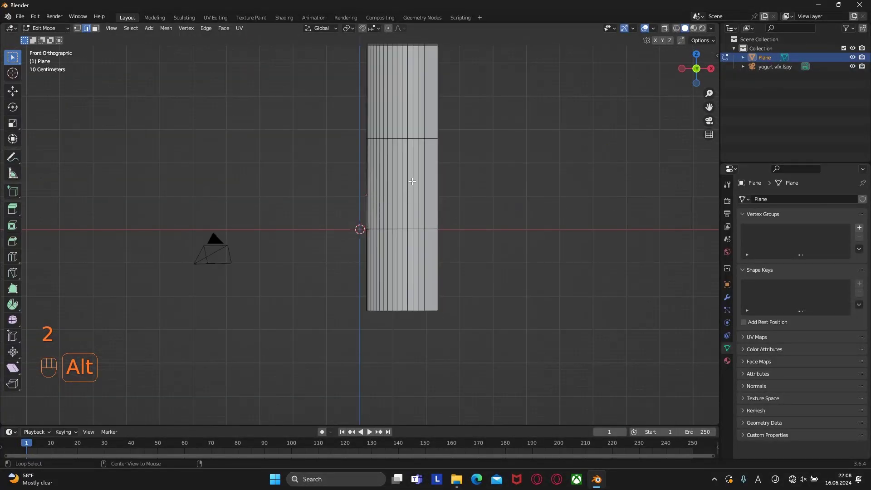
# From top view, extrude the wall's end edge sideways along X to add a short flat section.
pyautogui.press('e')
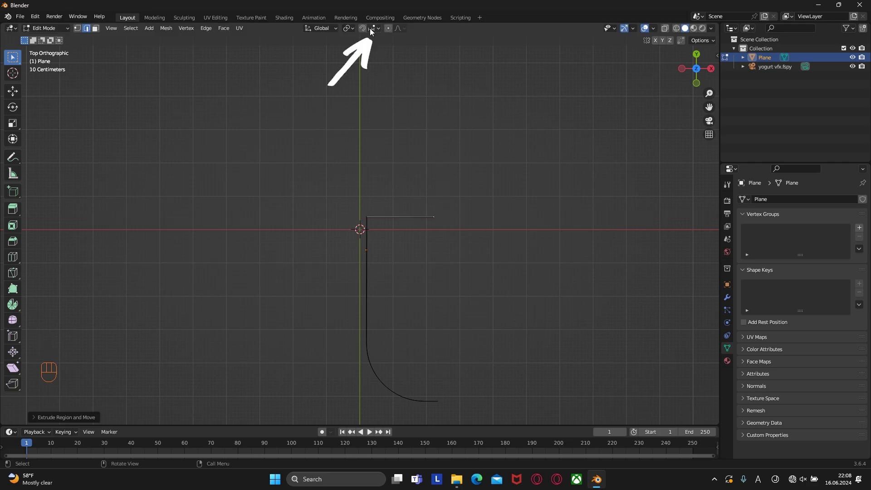
pyautogui.moveTo(372, 30); pyautogui.dragTo(451, 233)
pyautogui.press('g')
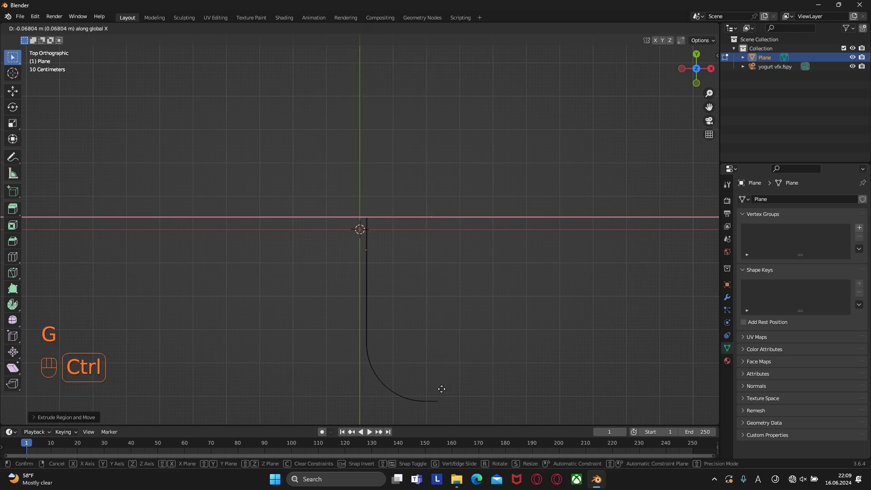
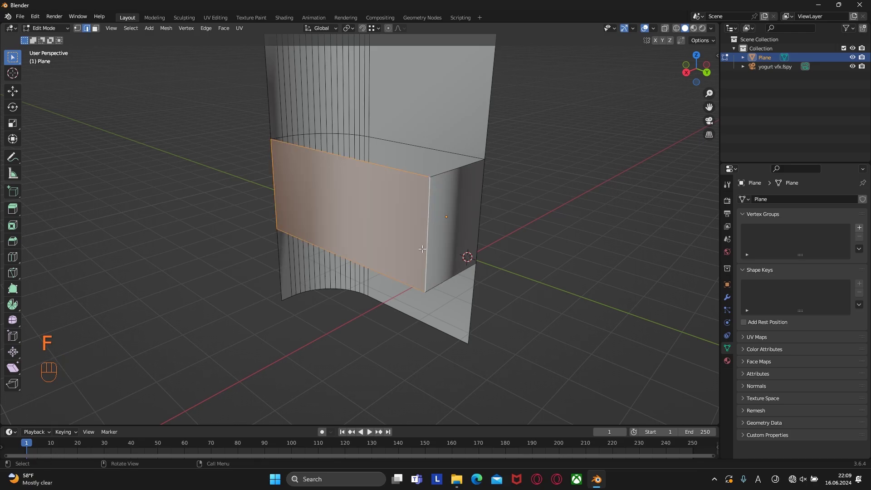
# Select the open edges between the flap and curved wall and fill a face to close the room.
pyautogui.moveTo(422, 244); pyautogui.dragTo(414, 191)
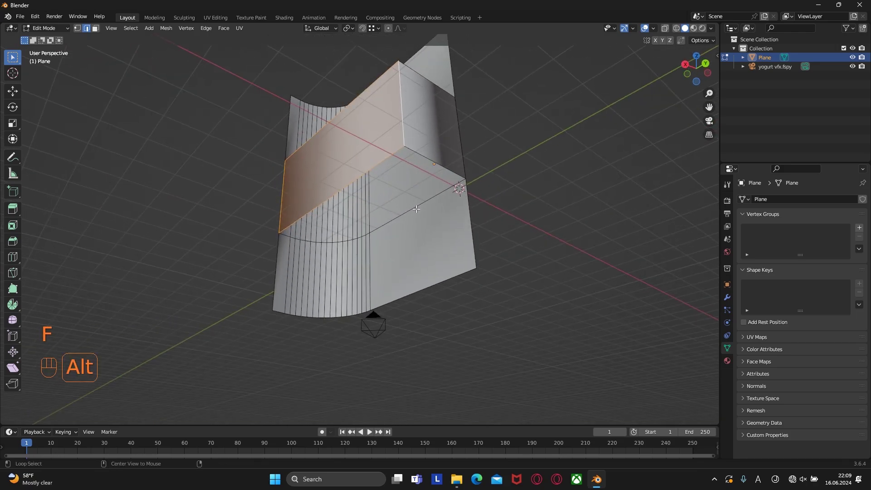
pyautogui.click(424, 205)
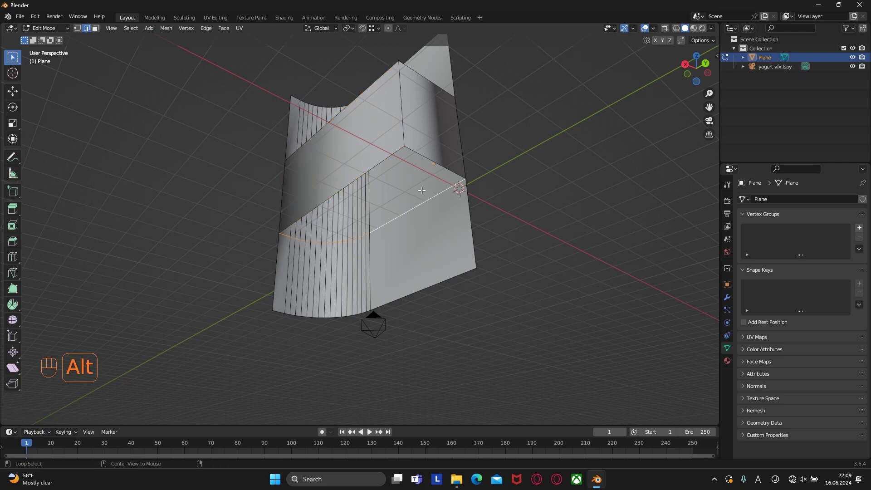
pyautogui.click(425, 154)
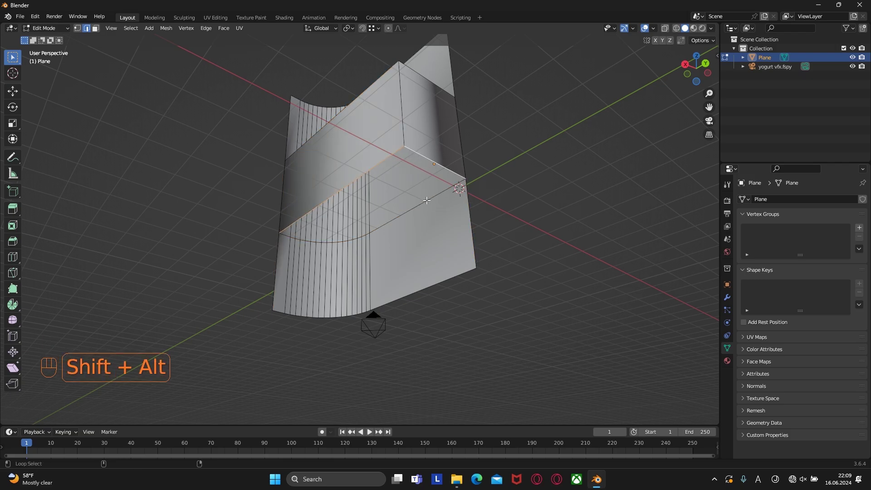
pyautogui.press('f')
# Look inside the room mesh and select the top curved rim loop to inspect it.
pyautogui.moveTo(417, 193); pyautogui.dragTo(417, 274)
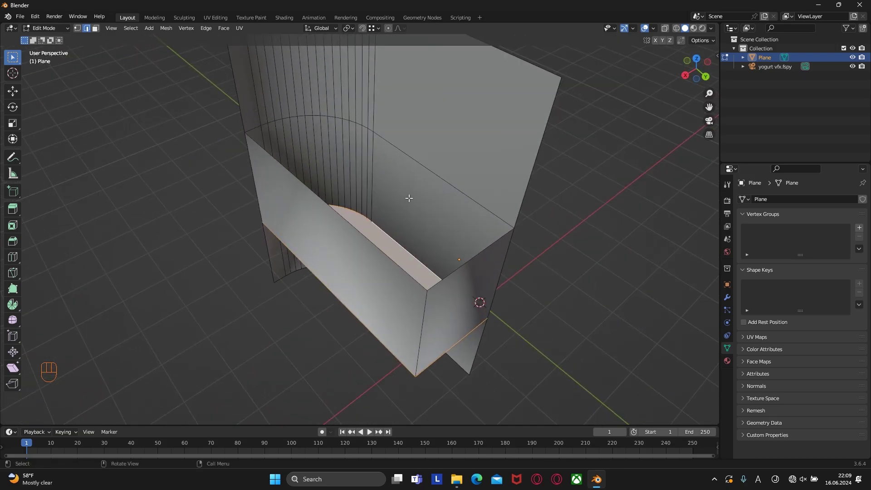
pyautogui.click(427, 168)
pyautogui.click(463, 258)
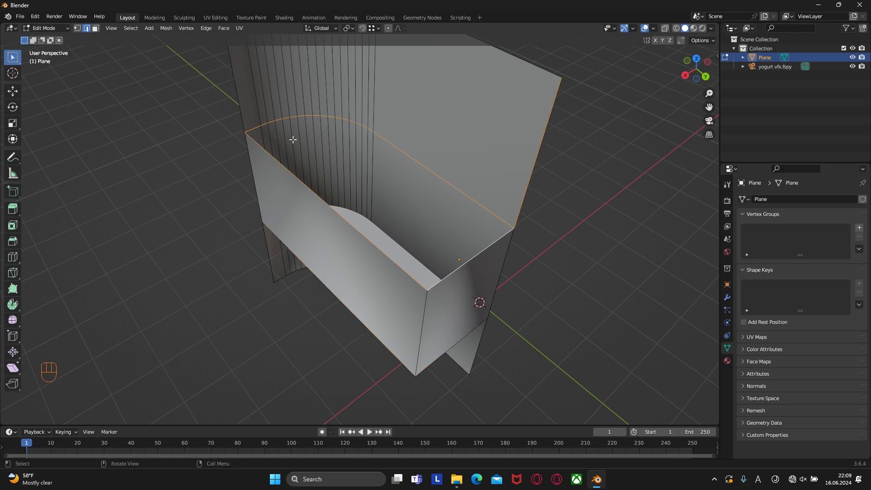
pyautogui.click(465, 171)
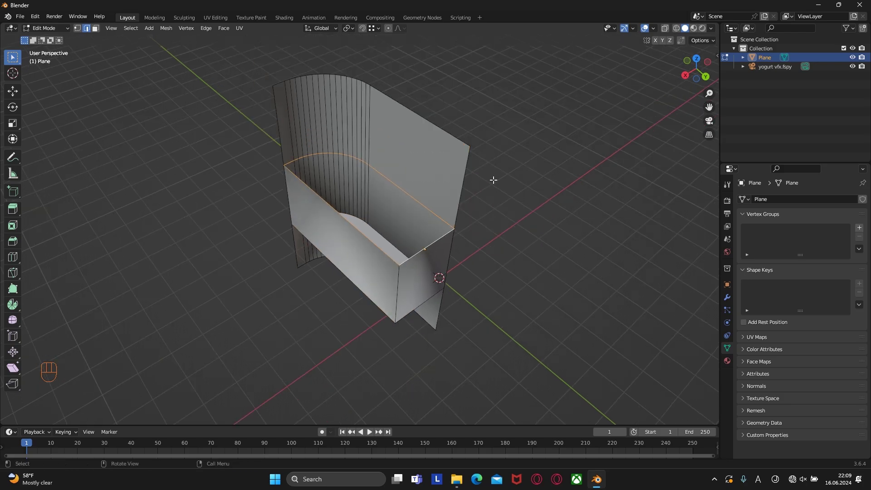
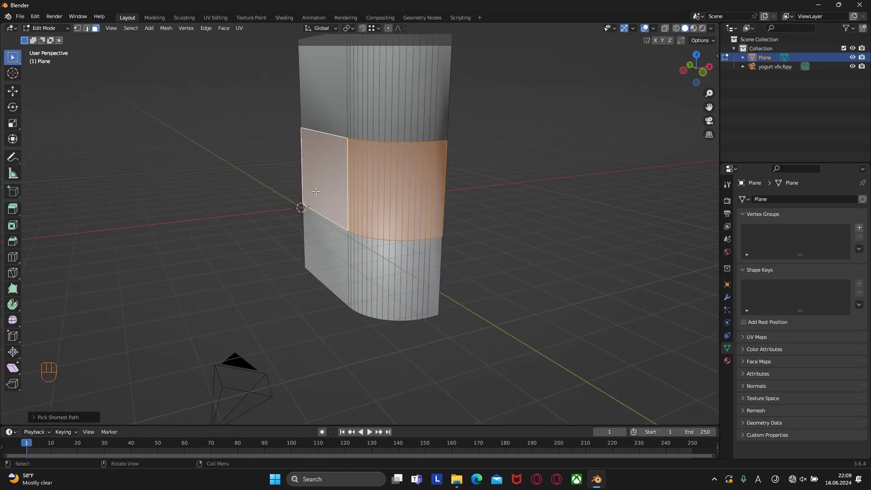
# Separate the middle band of faces into its own object and select it.
pyautogui.press('p')
pyautogui.press('Tab')
pyautogui.click(378, 199)
pyautogui.click(855, 67)
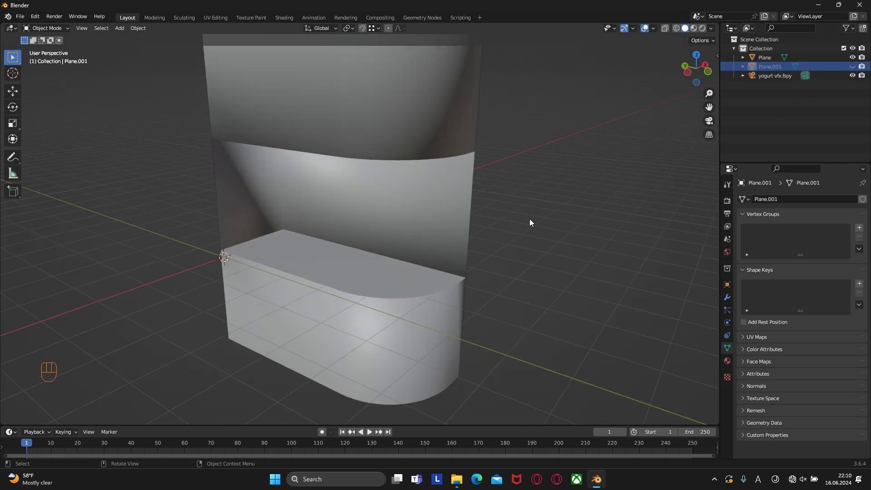
pyautogui.moveTo(526, 220); pyautogui.dragTo(492, 204)
# Return to the camera view, hide the band object and smooth-shade the room mesh.
pyautogui.press('KP_0')
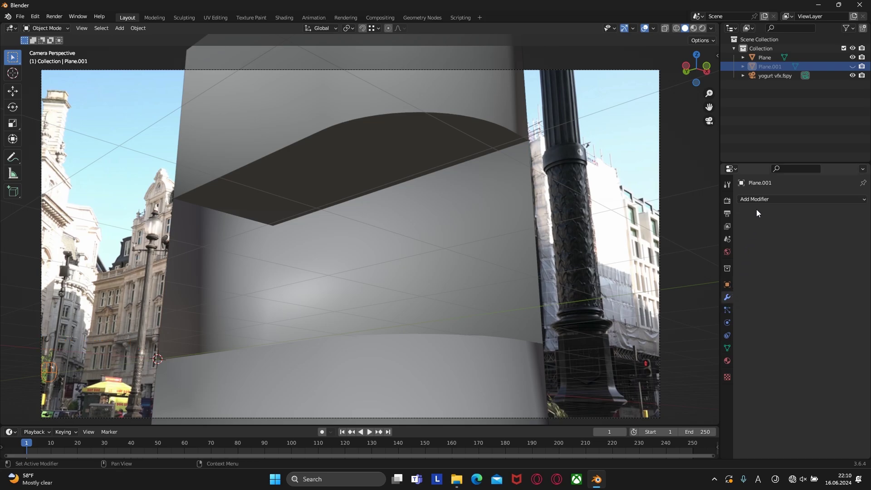
pyautogui.moveTo(762, 200); pyautogui.dragTo(493, 207)
pyautogui.click(478, 210)
pyautogui.rightClick(477, 210)
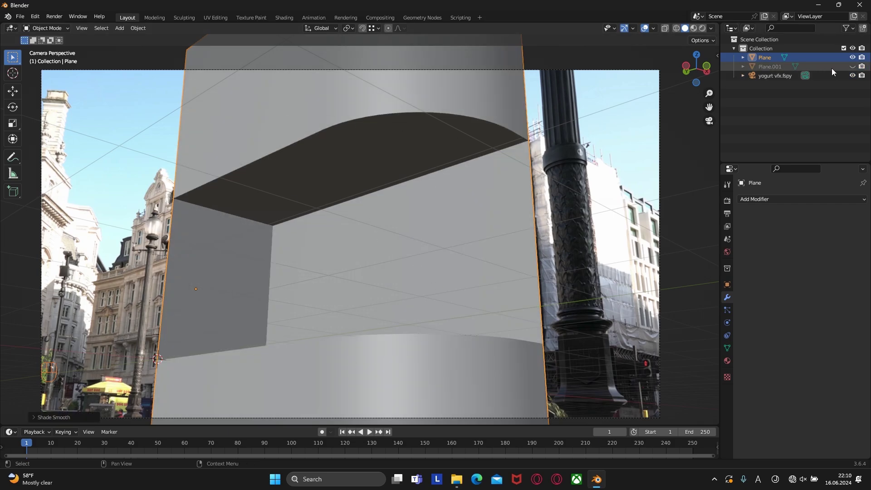
# Show the separated band object again and rename it Screen.
pyautogui.click(854, 65)
pyautogui.click(472, 173)
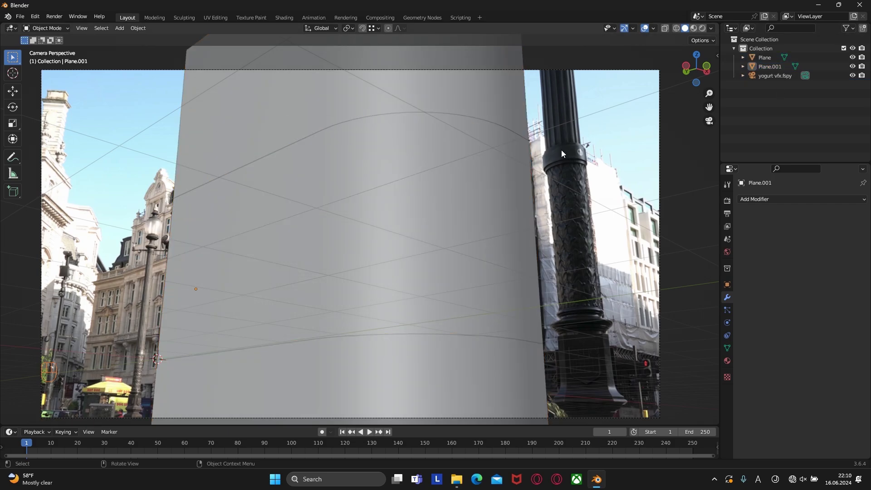
pyautogui.click(853, 59)
pyautogui.click(854, 60)
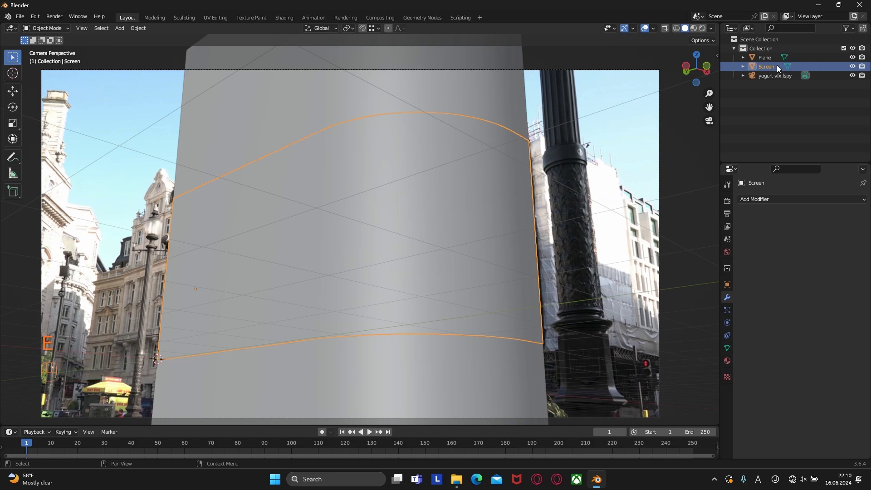
# Rename the main mesh to room, then hide the Screen object.
pyautogui.doubleClick(764, 59)
pyautogui.click(765, 59)
pyautogui.moveTo(765, 59); pyautogui.dragTo(768, 119)
pyautogui.press('o')
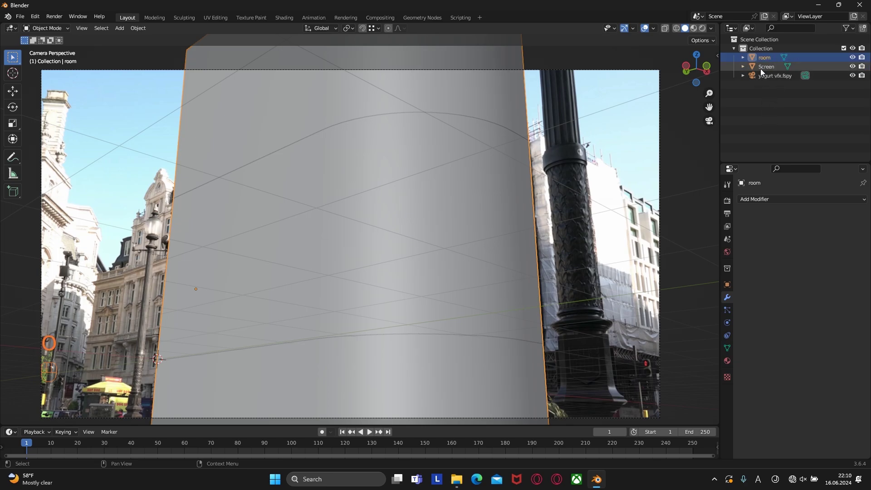
pyautogui.click(341, 183)
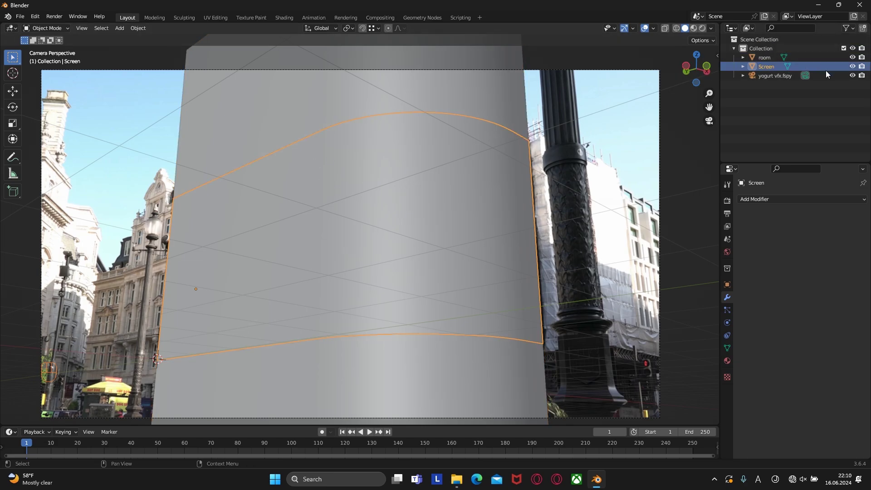
pyautogui.click(852, 66)
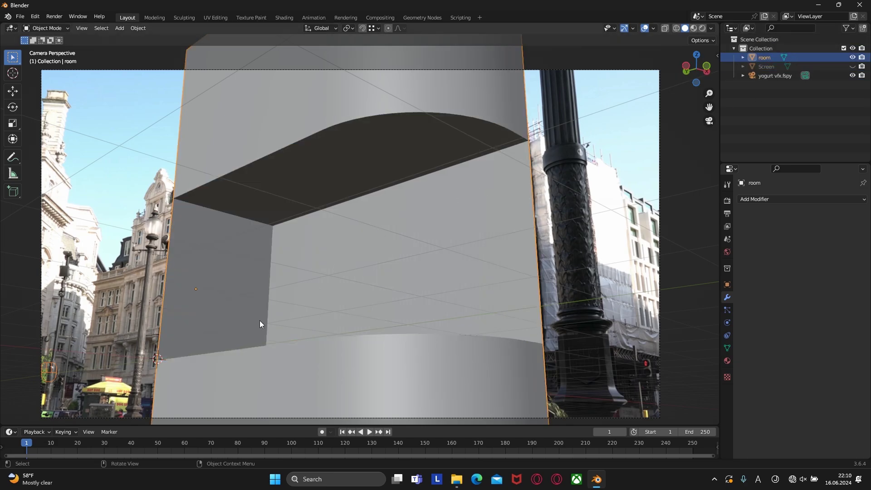
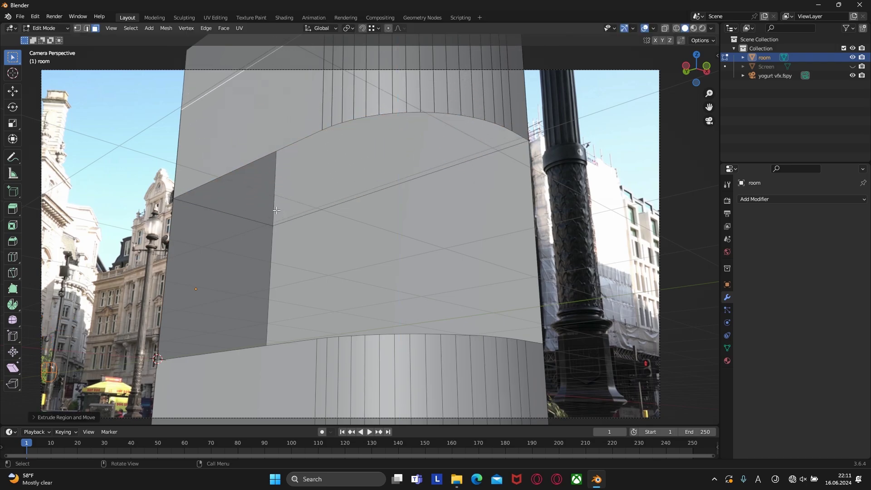
# Extrude the room's bottom edge loop straight down along Z.
pyautogui.press('KP_0')
pyautogui.moveTo(314, 319); pyautogui.dragTo(337, 326)
pyautogui.press('e')
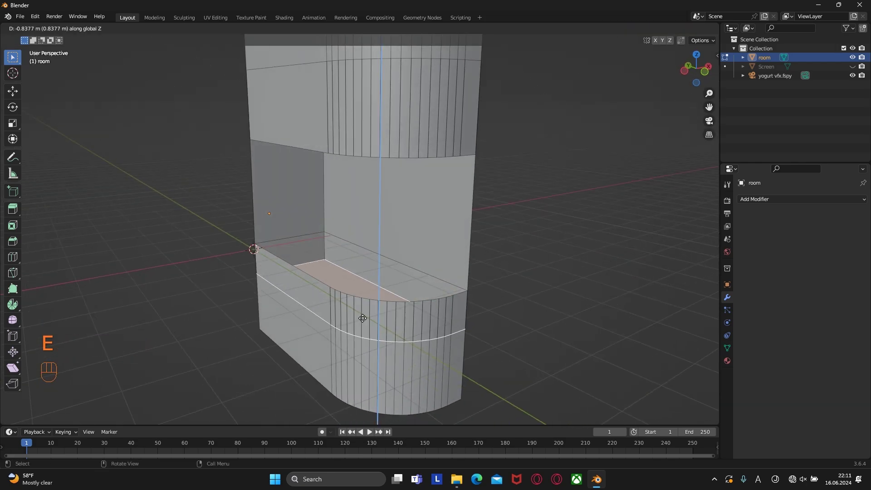
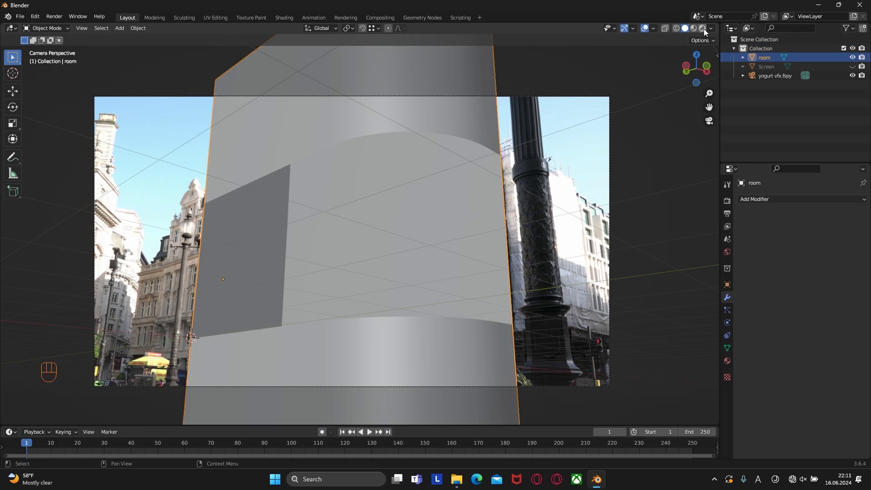
# Preview in rendered shading with Cycles on GPU Compute and world strength 1.9.
pyautogui.click(705, 31)
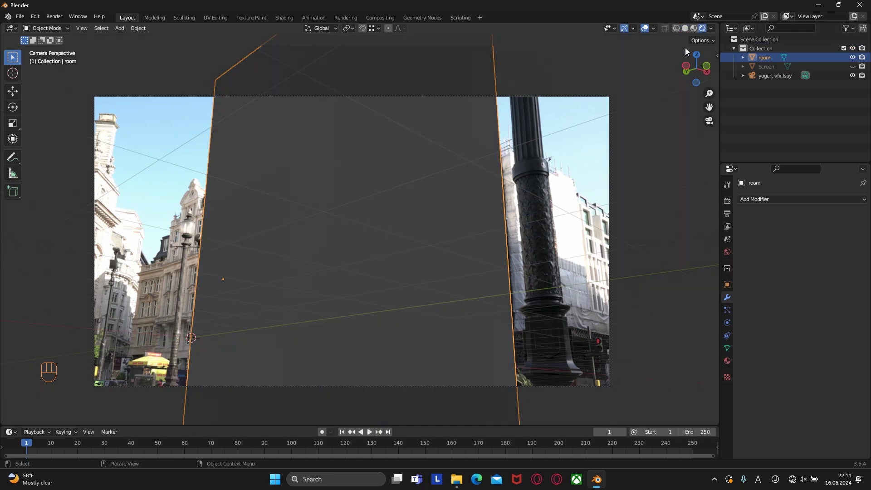
pyautogui.moveTo(818, 205); pyautogui.dragTo(807, 231)
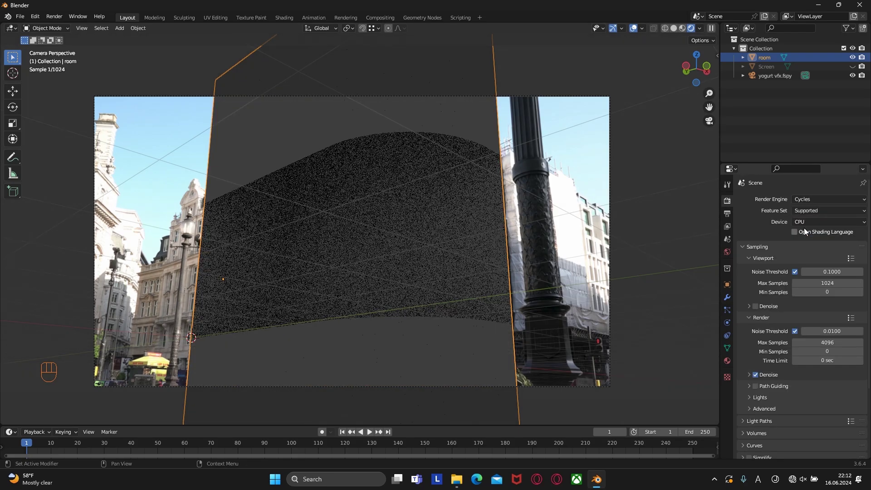
pyautogui.moveTo(804, 226); pyautogui.dragTo(804, 242)
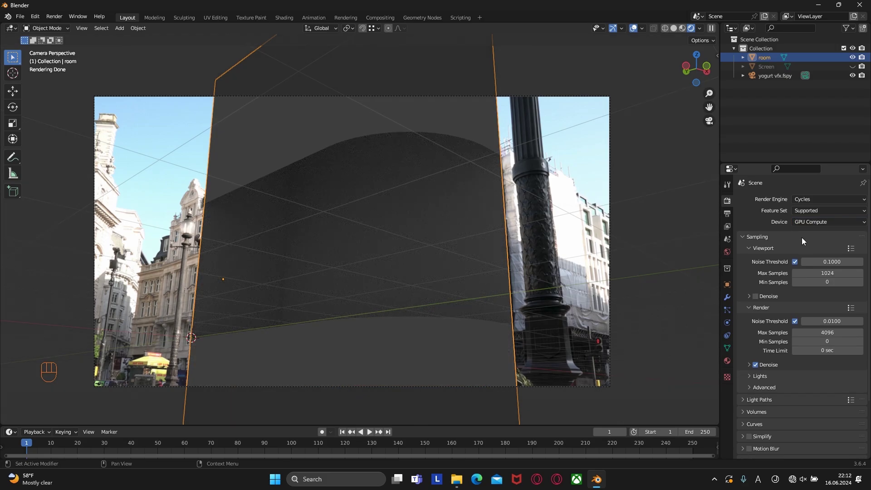
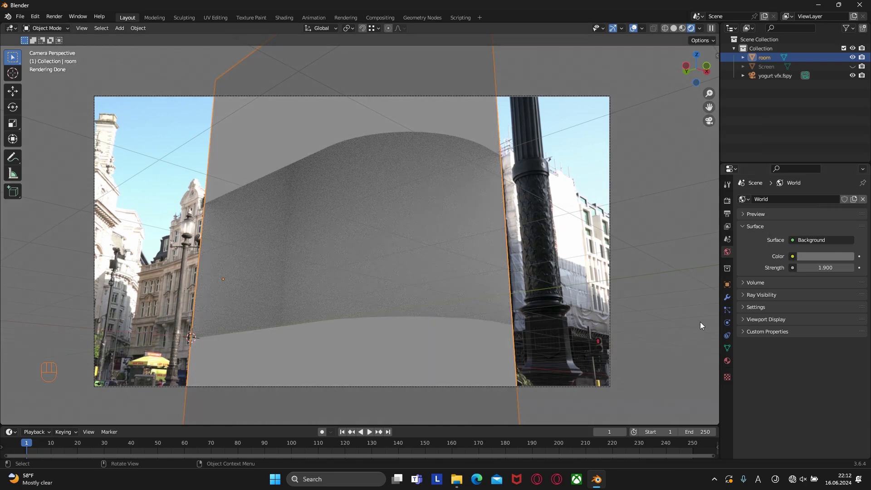
# Add two material slots to the room mesh, each with a new Principled BSDF material.
pyautogui.click(464, 139)
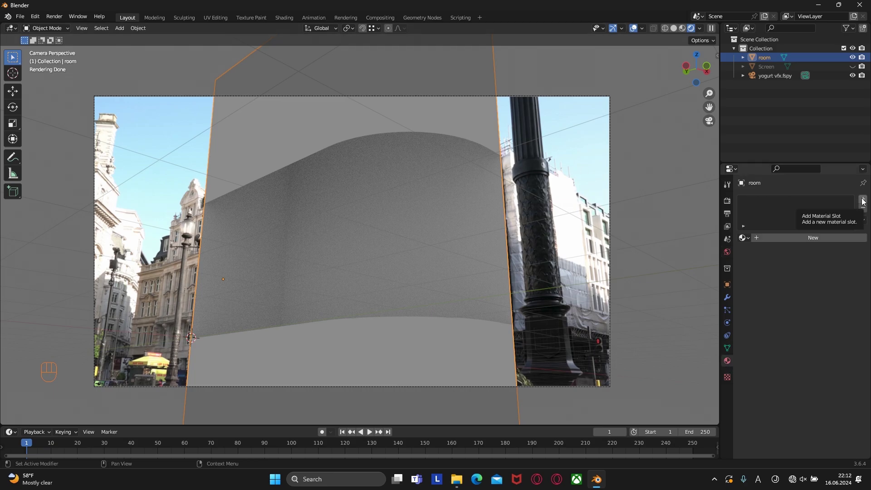
pyautogui.click(865, 201)
pyautogui.click(865, 201)
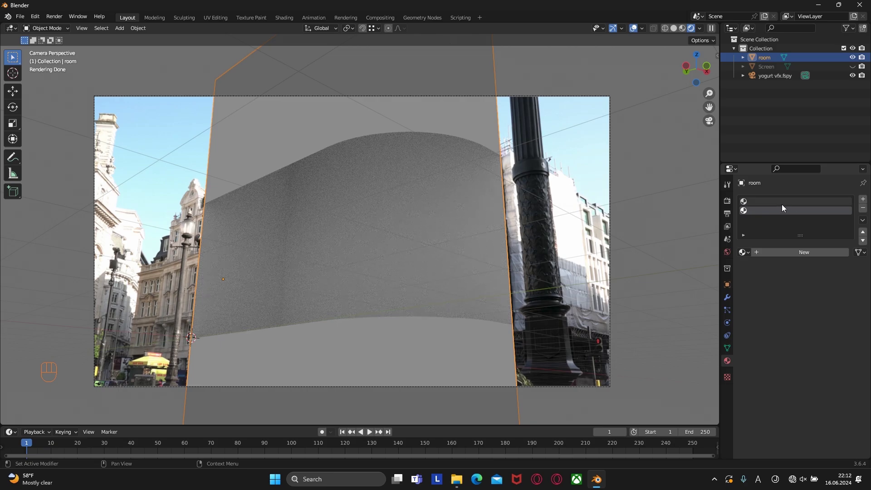
pyautogui.click(783, 206)
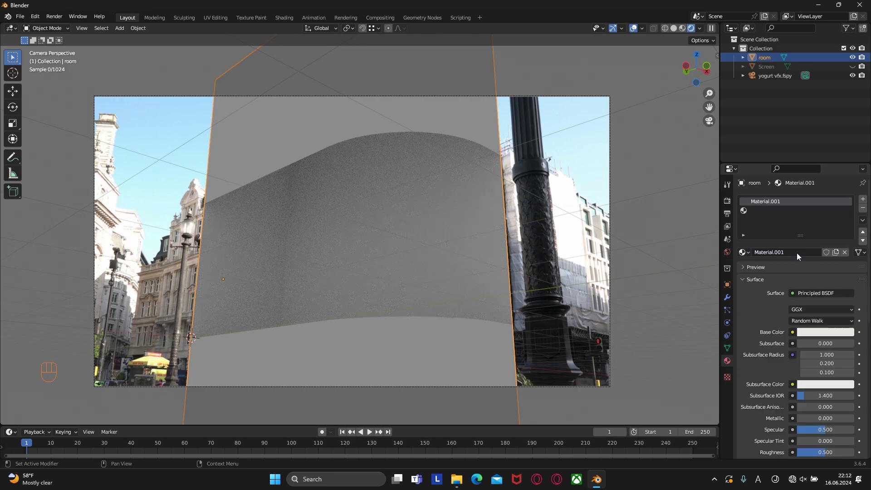
pyautogui.click(781, 216)
pyautogui.click(789, 256)
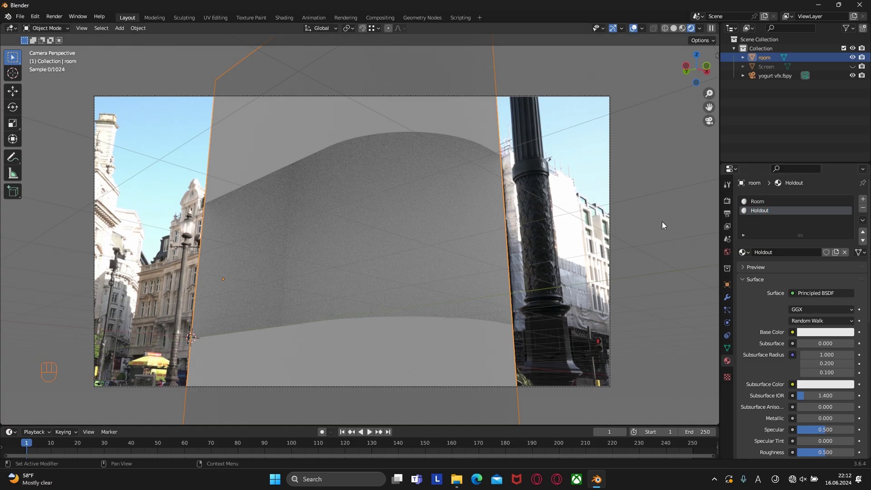
# Set the second material's surface to a Holdout shader.
pyautogui.click(769, 214)
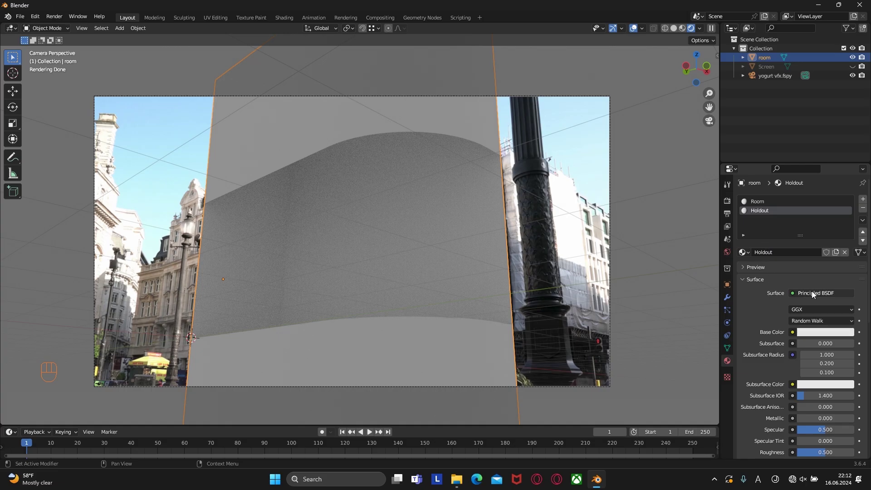
pyautogui.moveTo(815, 294); pyautogui.dragTo(743, 156)
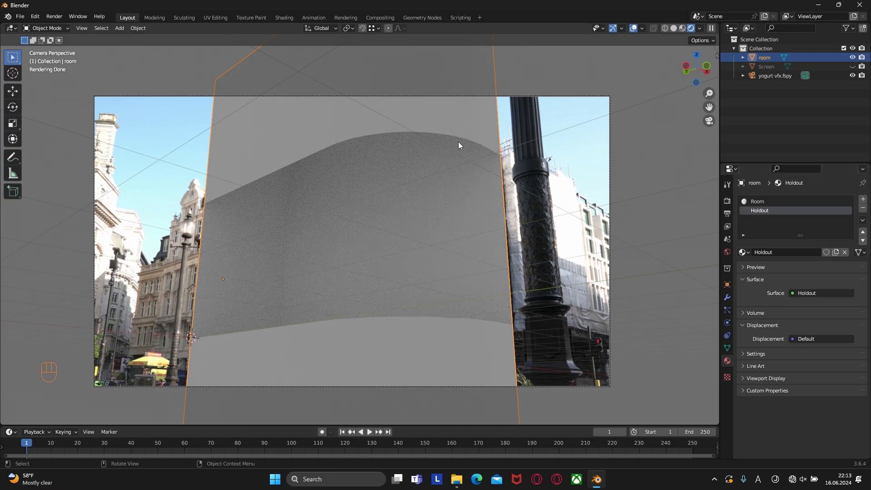
# Assign the Holdout material to the room's top faces and check the result.
pyautogui.press('Tab')
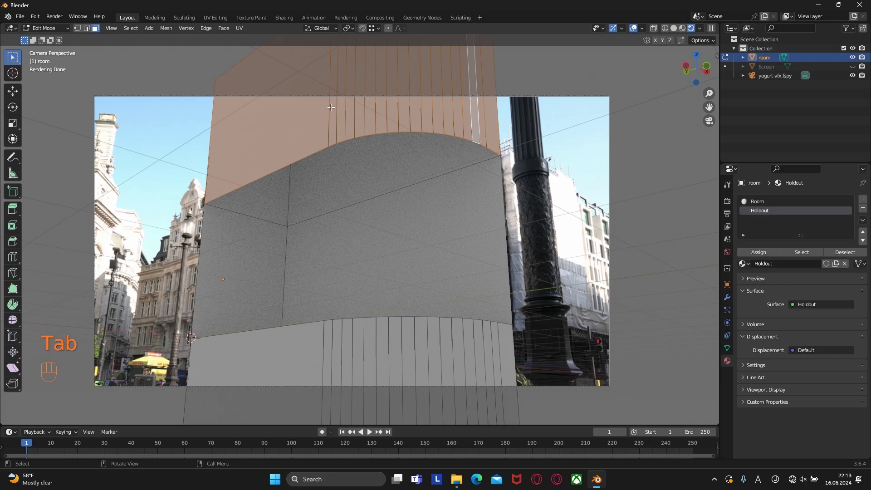
pyautogui.click(764, 254)
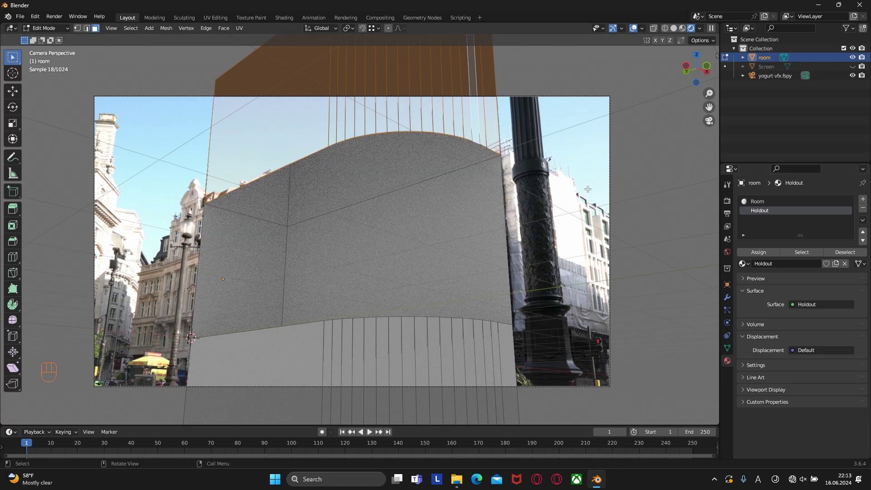
pyautogui.press('Tab')
pyautogui.click(587, 165)
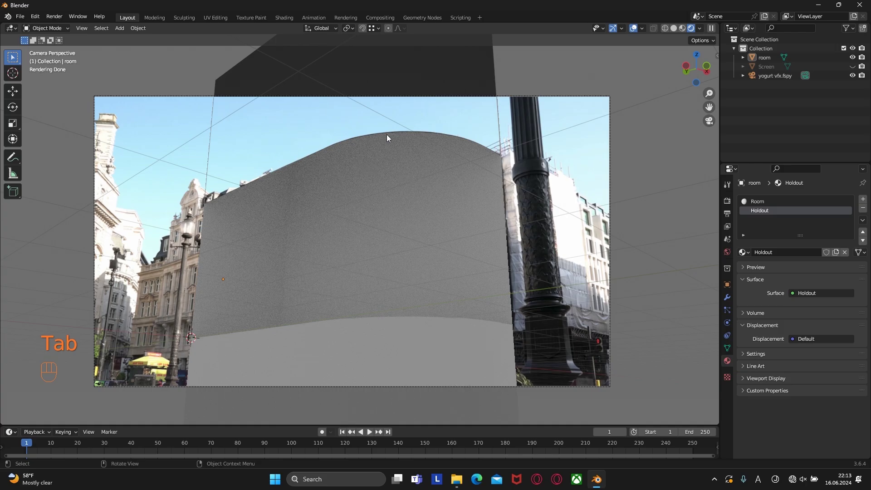
# Assign the Holdout material to the room's bottom faces so the street footage shows through.
pyautogui.click(412, 356)
pyautogui.press('Tab')
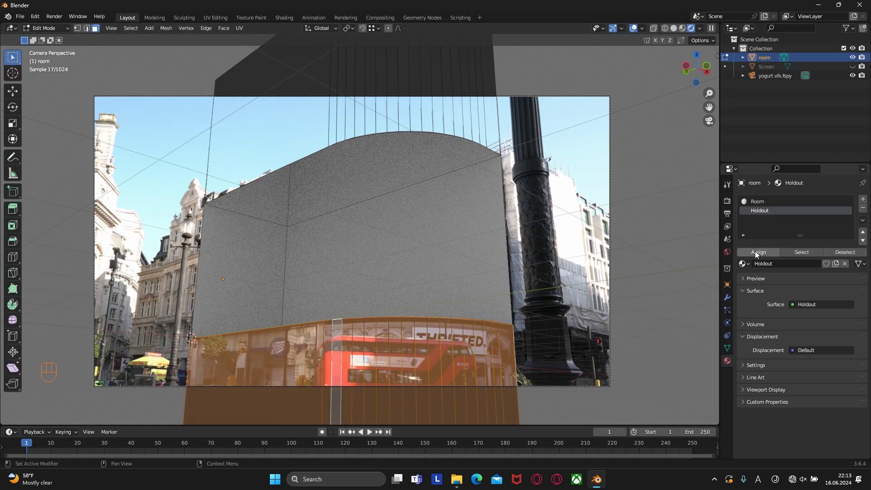
pyautogui.press('Tab')
pyautogui.click(575, 266)
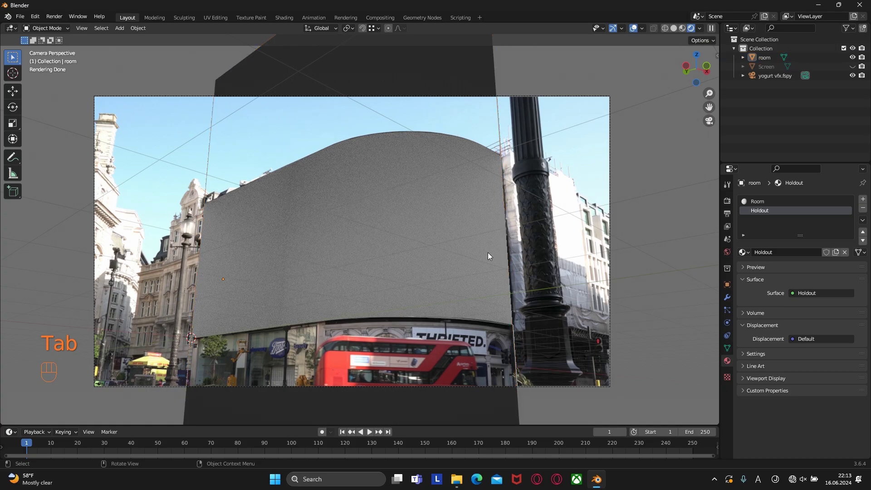
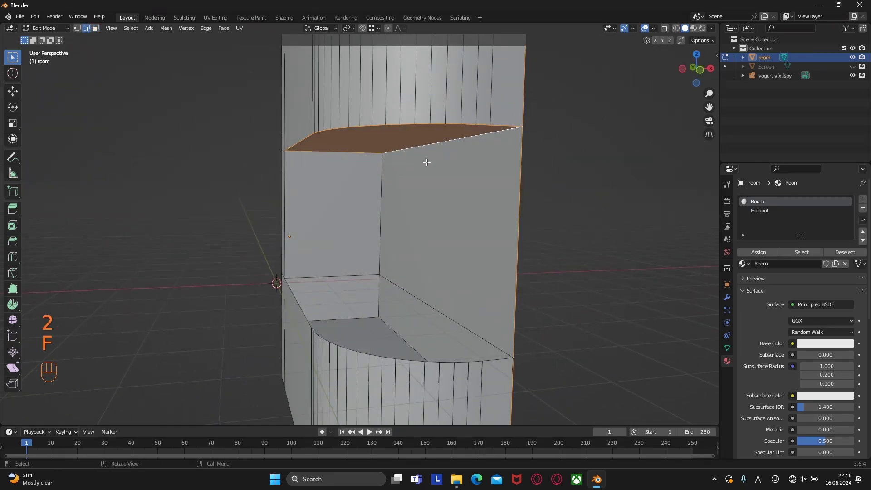
pyautogui.press('Tab')
pyautogui.press('KP_0')
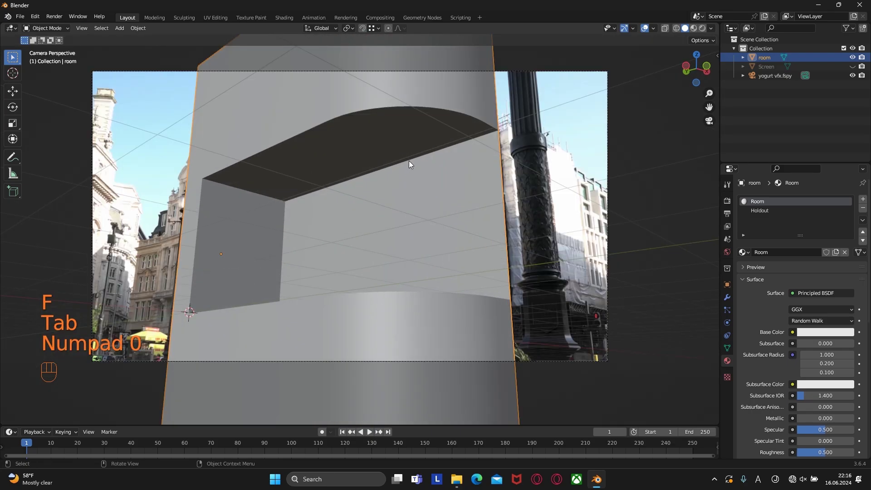
pyautogui.press('KP_0')
# Start moving room and Screen into a new collection via the M menu.
pyautogui.moveTo(403, 174); pyautogui.dragTo(427, 191)
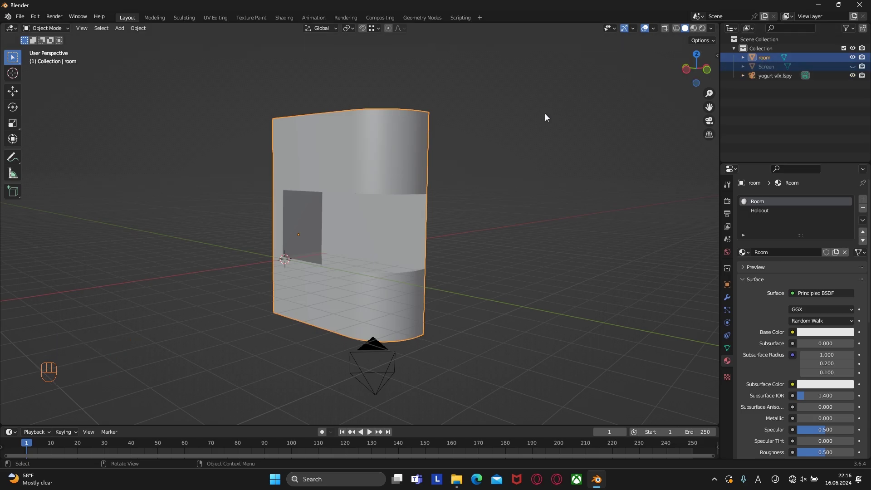
pyautogui.press('m')
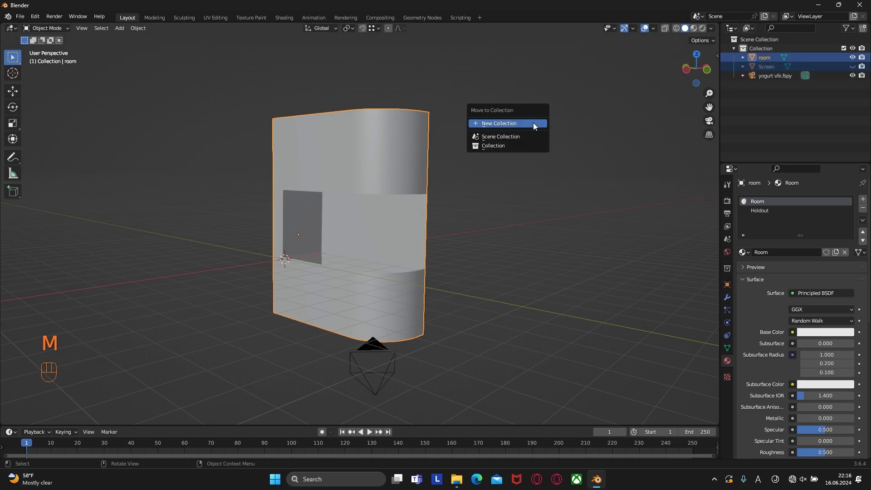
pyautogui.press('o')
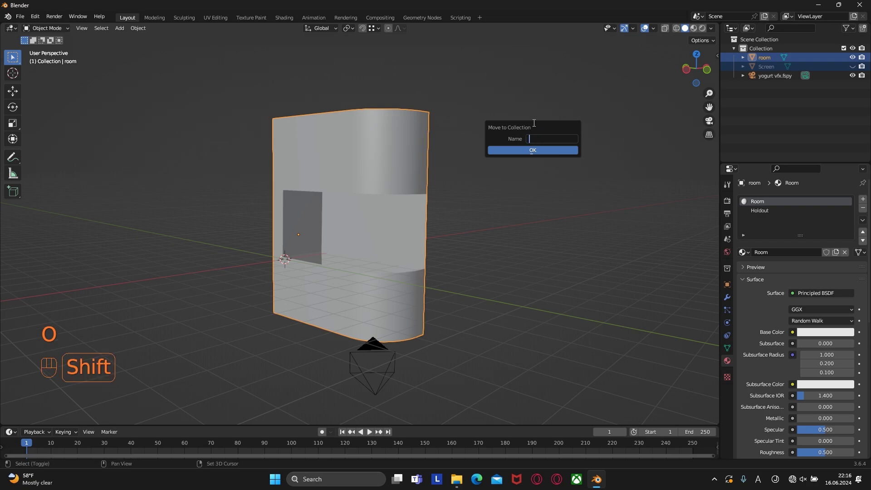
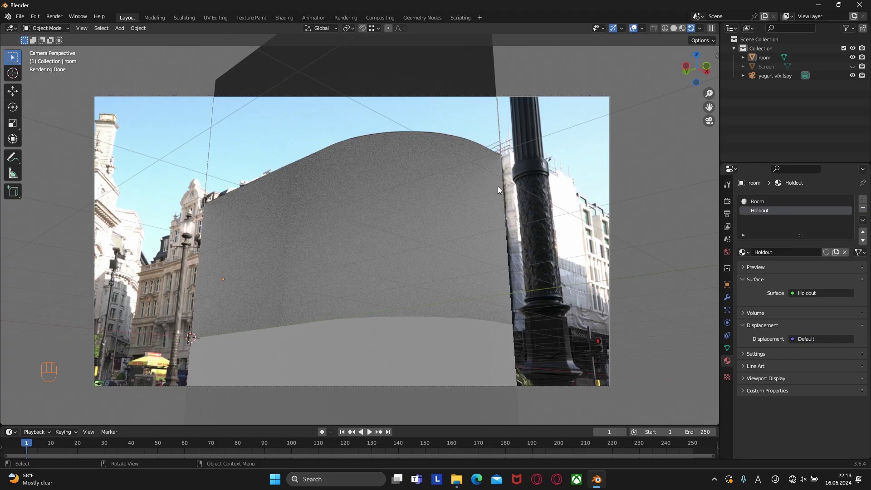
# Toggle the room mesh in and out of Edit Mode before leaving the street scene.
pyautogui.click(411, 356)
pyautogui.press('Tab')
pyautogui.press('Tab')
pyautogui.click(576, 267)
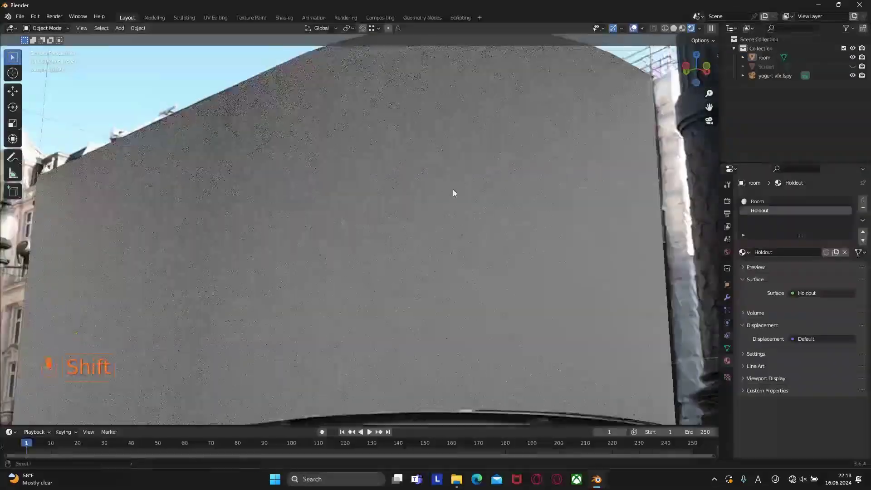
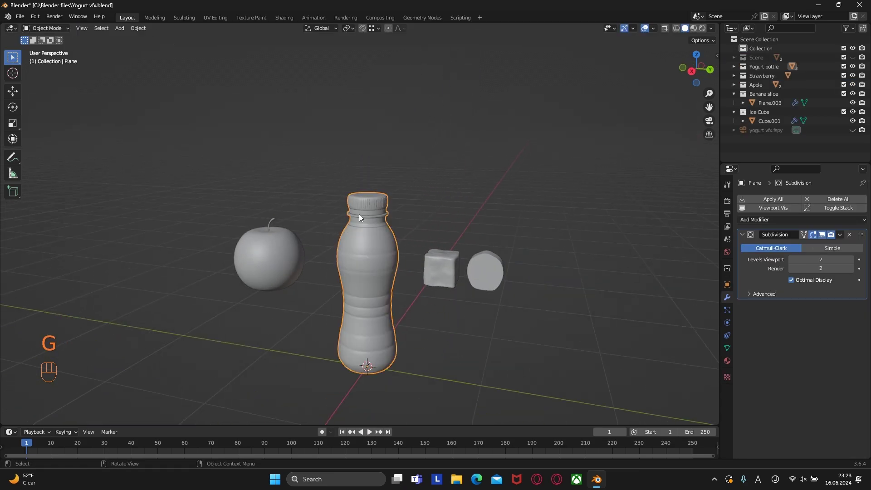
# In the Yogurt vfx scene, grab the sphere to move it over the bottle cap.
pyautogui.click(287, 241)
pyautogui.press('g')
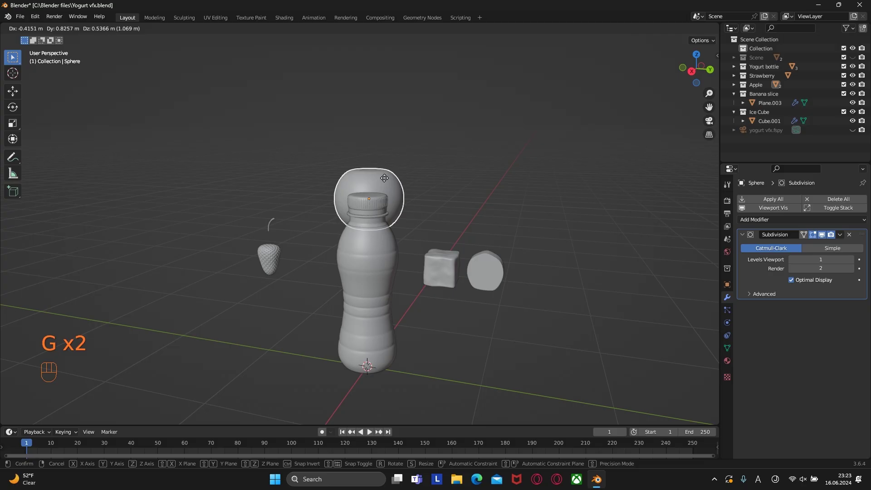